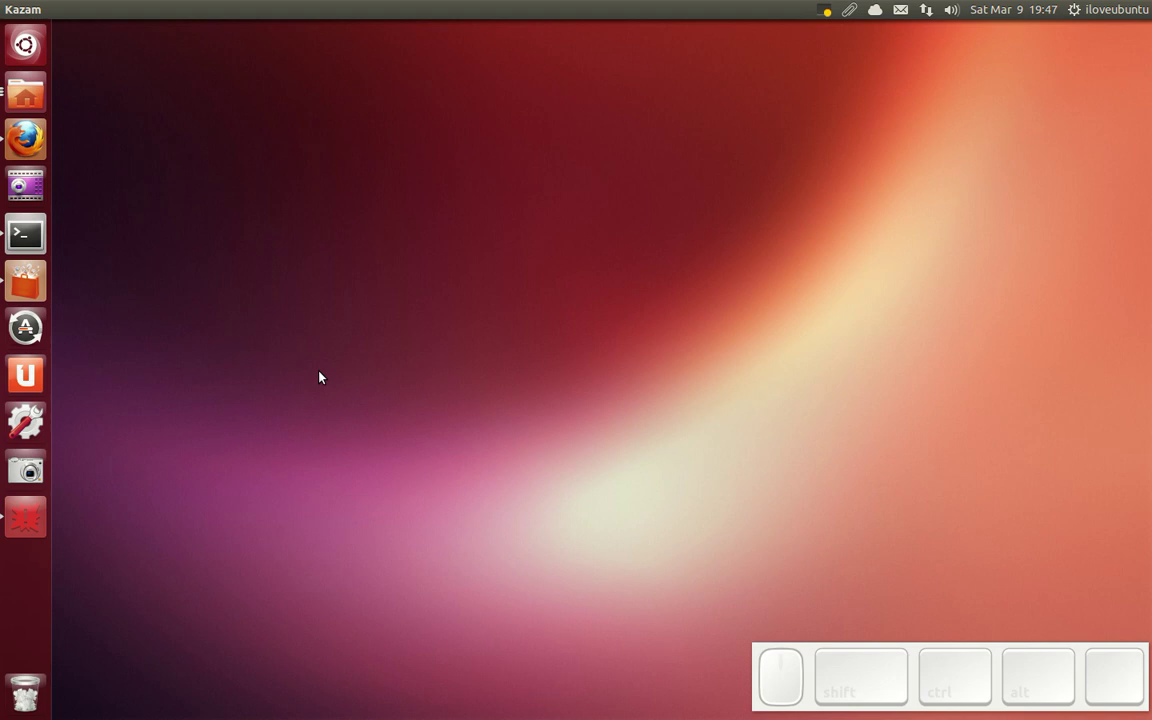
- Cycle through the open Files windows by scrolling over the launcher icon
{"action": "right_click", "coordinate": [325, 325]}
{"action": "left_click", "coordinate": [265, 277]}
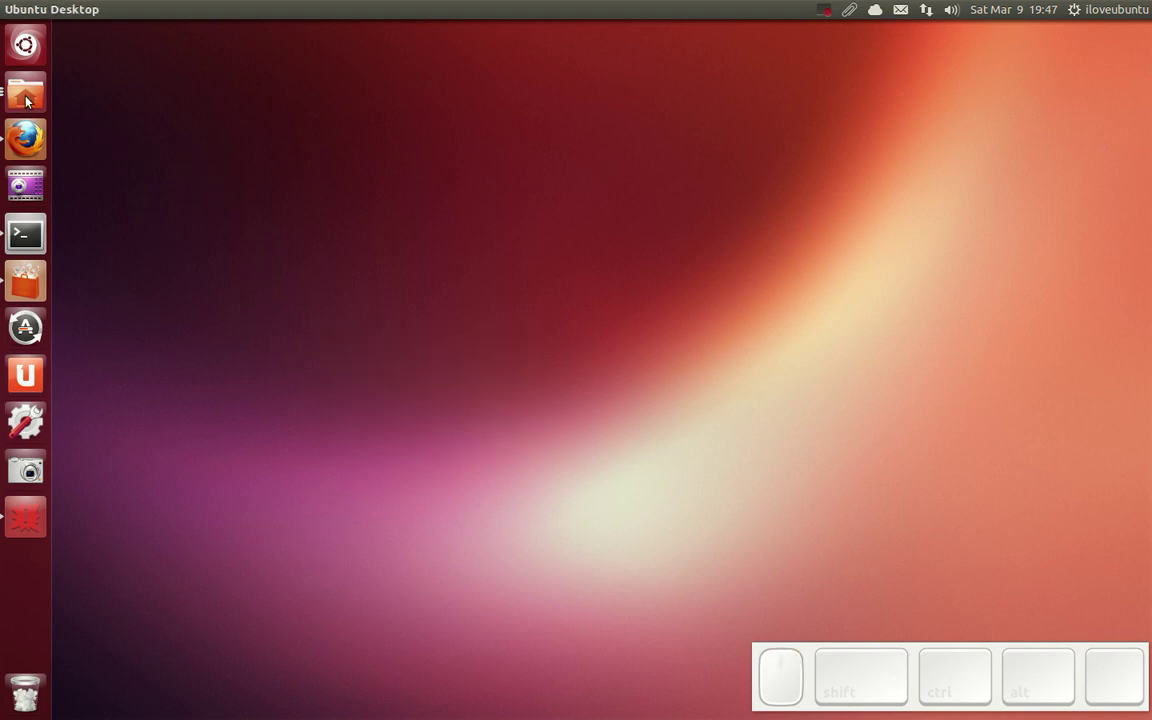
{"action": "scroll", "scroll_direction": "down", "scroll_amount": 3}
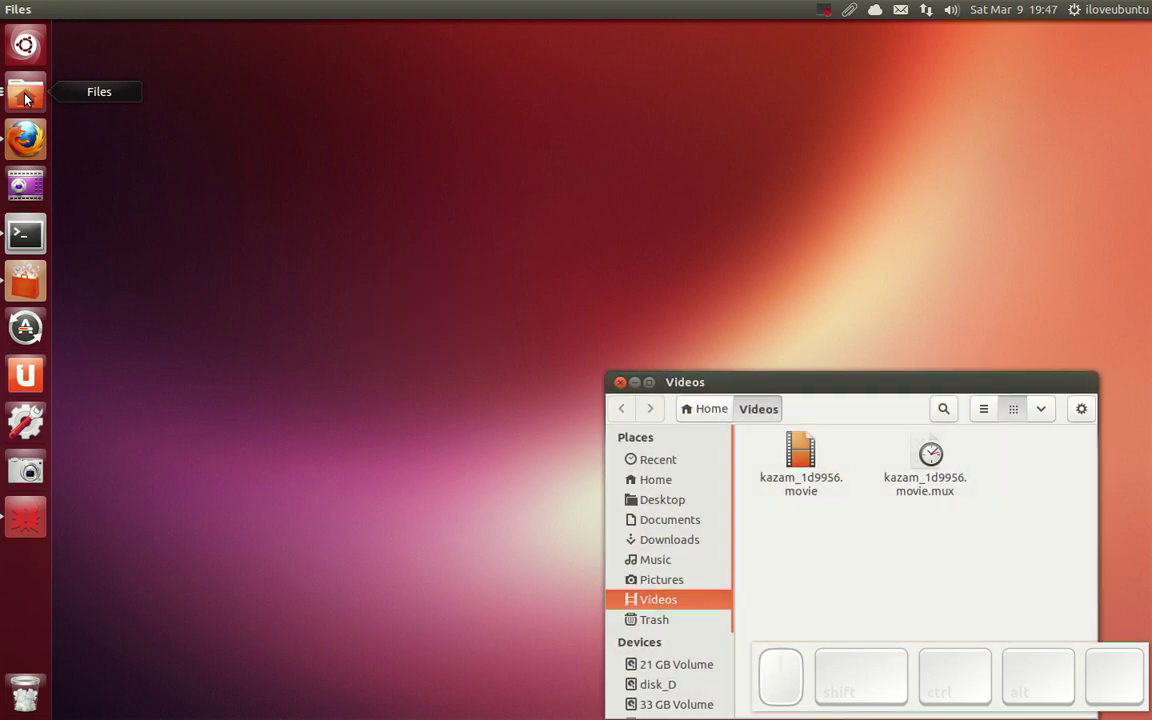
{"action": "scroll", "scroll_direction": "down", "scroll_amount": 3}
{"action": "scroll", "scroll_direction": "down", "scroll_amount": 3}
{"action": "scroll", "scroll_direction": "down", "scroll_amount": 3}
{"action": "scroll", "scroll_direction": "down", "scroll_amount": 3}
{"action": "scroll", "scroll_direction": "down", "scroll_amount": 3}
{"action": "scroll", "scroll_direction": "down", "scroll_amount": 3}
{"action": "scroll", "scroll_direction": "down", "scroll_amount": 3}
{"action": "scroll", "scroll_direction": "down", "scroll_amount": 3}
{"action": "scroll", "scroll_direction": "down", "scroll_amount": 3}
{"action": "scroll", "scroll_direction": "down", "scroll_amount": 3}
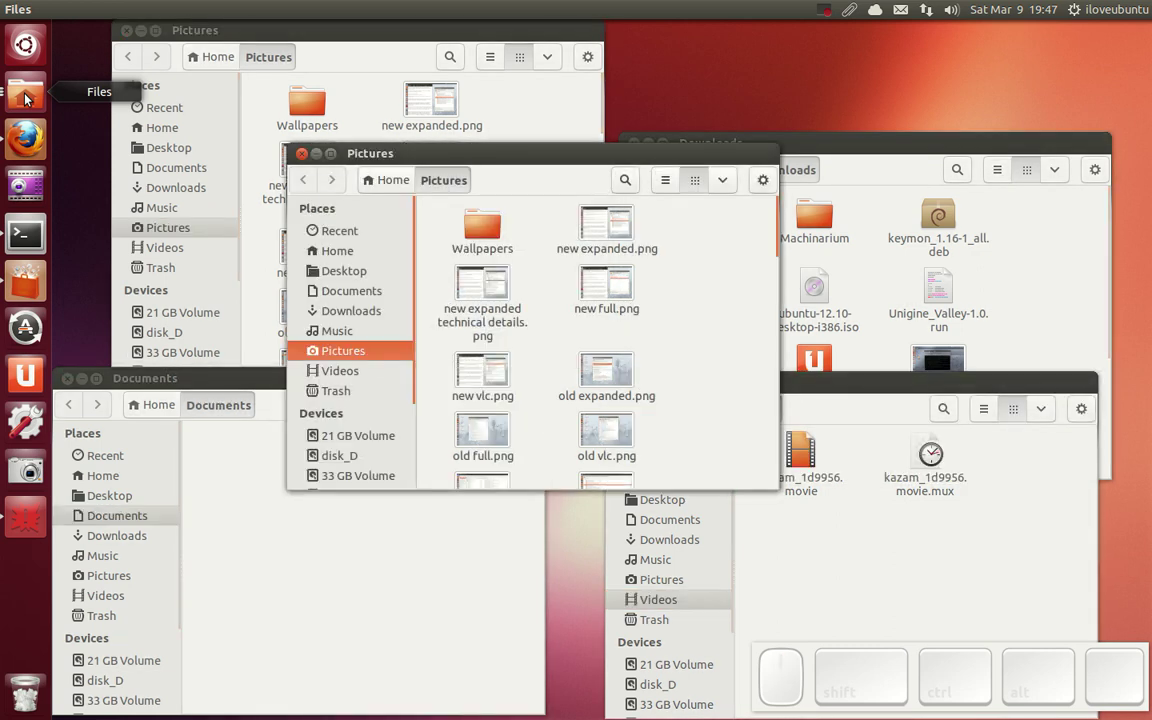
{"action": "scroll", "scroll_direction": "down", "scroll_amount": 3}
{"action": "scroll", "scroll_direction": "down", "scroll_amount": 3}
{"action": "scroll", "scroll_direction": "down", "scroll_amount": 3}
{"action": "scroll", "scroll_direction": "down", "scroll_amount": 3}
- Pick the Pictures window from the spread and clear away the other folder windows
{"action": "left_click", "coordinate": [151, 43]}
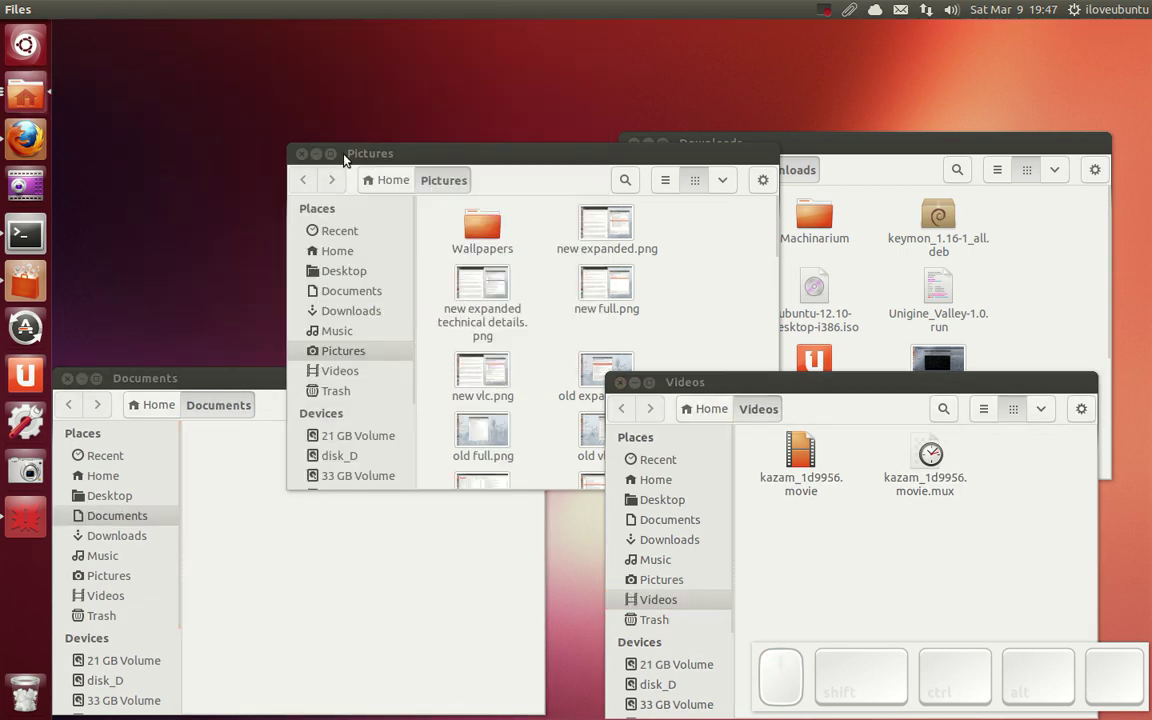
{"action": "left_click", "coordinate": [327, 162]}
{"action": "left_click", "coordinate": [90, 379]}
{"action": "left_click", "coordinate": [655, 154]}
{"action": "left_click", "coordinate": [642, 386]}
- Cycle the Files windows in the other direction and settle on one window
{"action": "scroll", "scroll_direction": "up", "scroll_amount": 3}
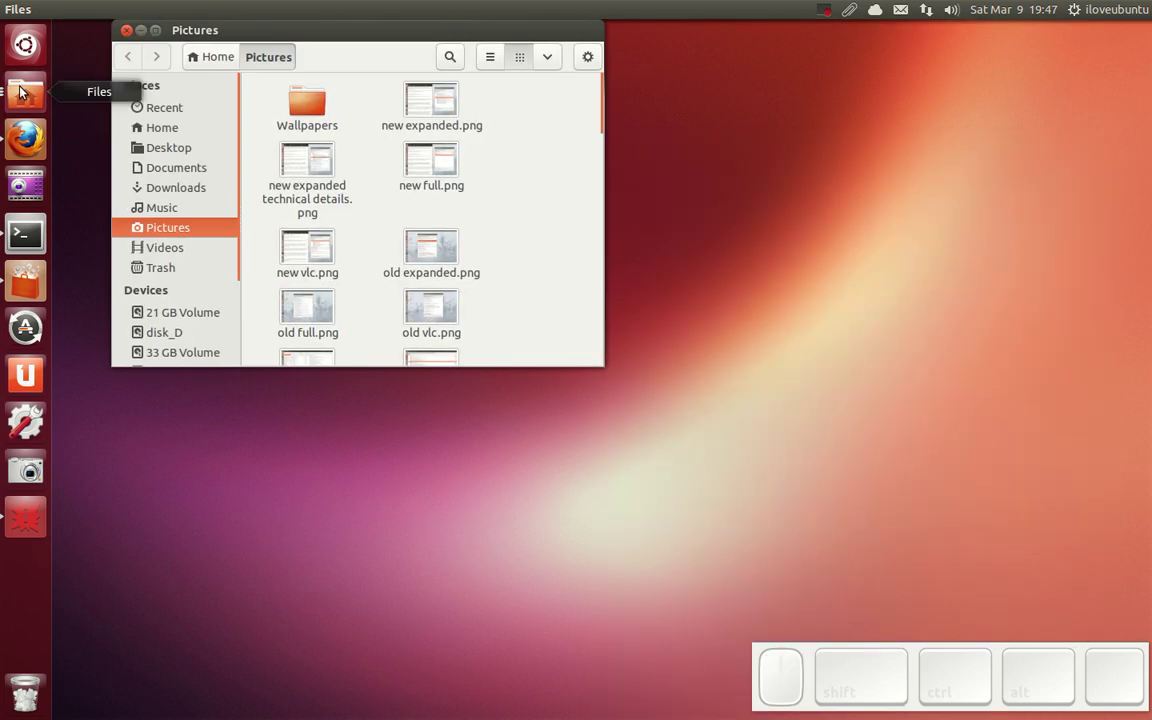
{"action": "scroll", "scroll_direction": "up", "scroll_amount": 3}
{"action": "scroll", "scroll_direction": "up", "scroll_amount": 3}
{"action": "scroll", "scroll_direction": "up", "scroll_amount": 3}
{"action": "scroll", "scroll_direction": "up", "scroll_amount": 3}
{"action": "scroll", "scroll_direction": "up", "scroll_amount": 3}
{"action": "scroll", "scroll_direction": "up", "scroll_amount": 3}
{"action": "scroll", "scroll_direction": "up", "scroll_amount": 3}
{"action": "scroll", "scroll_direction": "up", "scroll_amount": 3}
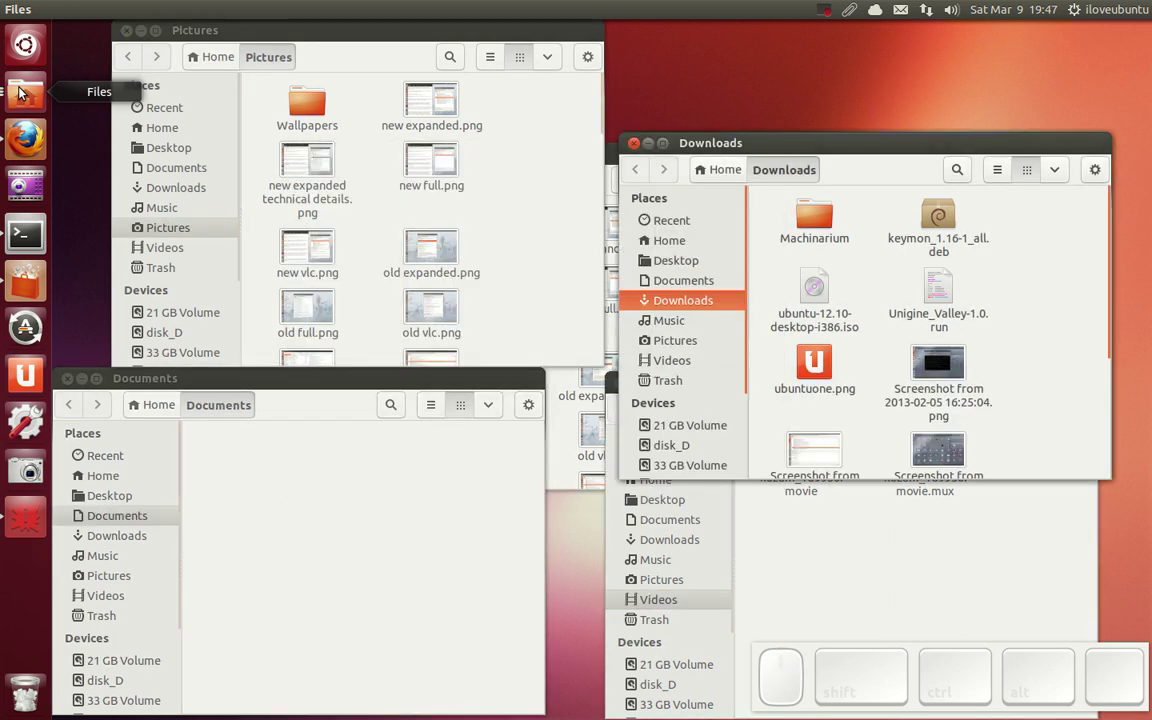
{"action": "left_click", "coordinate": [145, 37]}
- Launch Ubuntu Software Center and raise the Pictures window back in front of it
{"action": "left_click", "coordinate": [91, 383]}
{"action": "left_click", "coordinate": [46, 288]}
{"action": "left_click_drag", "start_coordinate": [475, 11], "coordinate": [450, 12]}
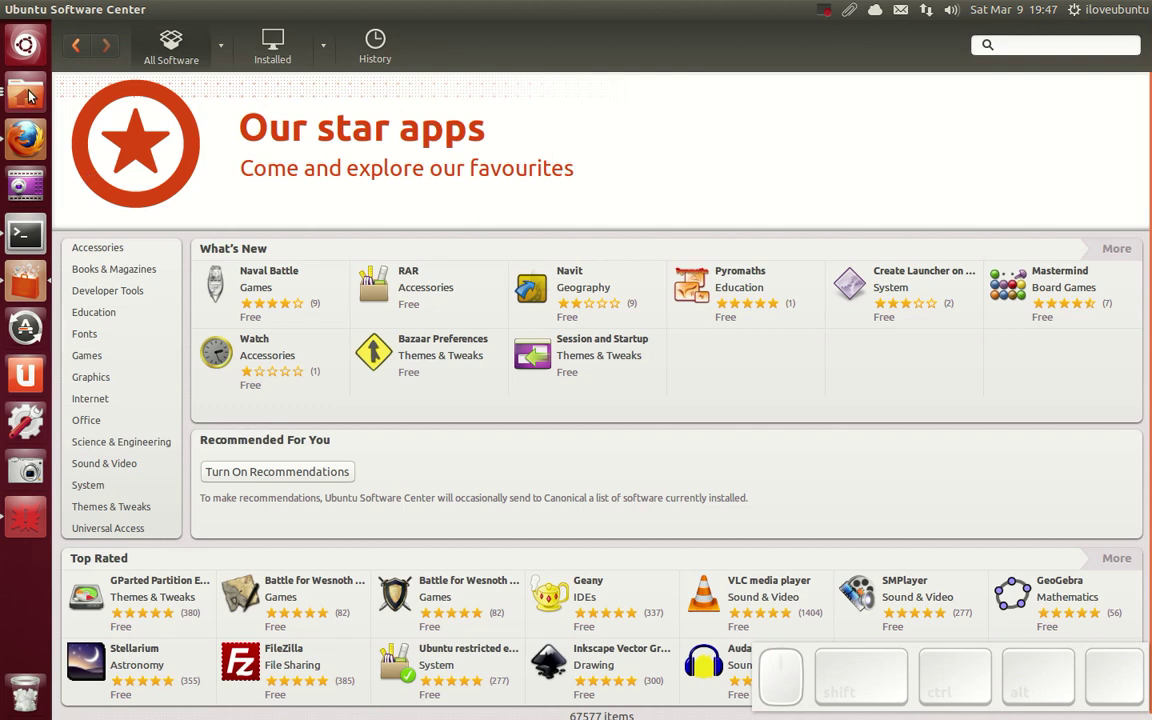
{"action": "scroll", "scroll_direction": "down", "scroll_amount": 3}
{"action": "scroll", "scroll_direction": "down", "scroll_amount": 3}
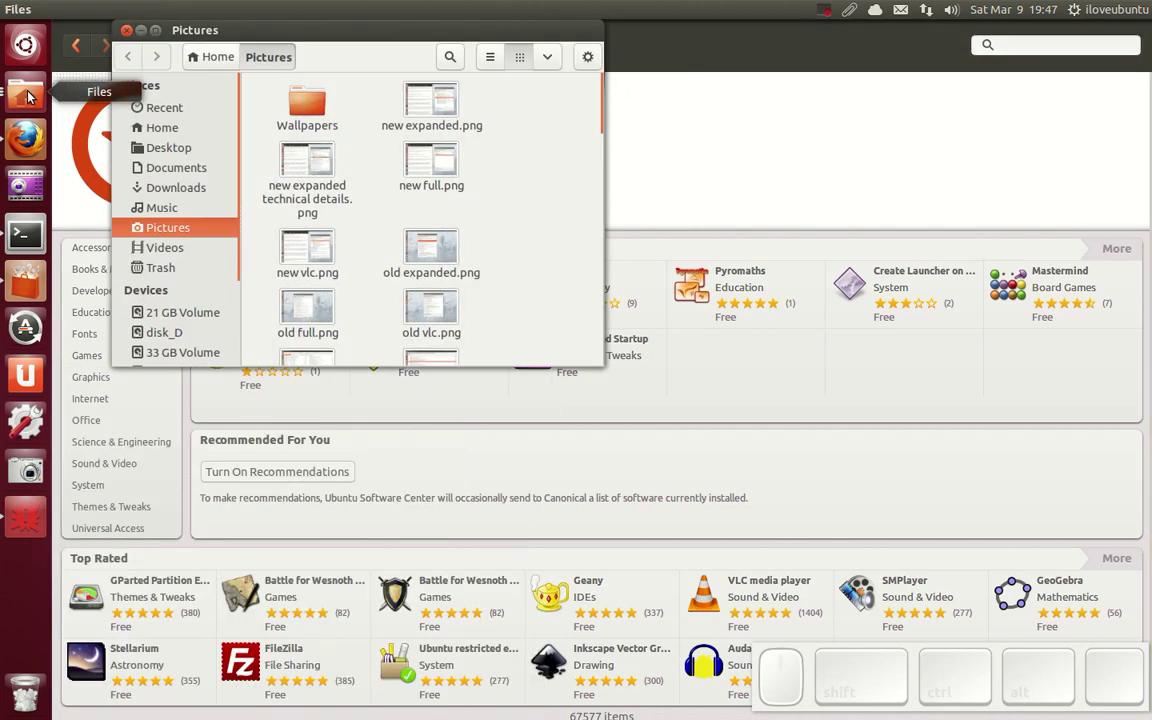
- Cycle through the Files windows over Software Center and select the Documents window
{"action": "scroll", "scroll_direction": "down", "scroll_amount": 3}
{"action": "scroll", "scroll_direction": "down", "scroll_amount": 3}
{"action": "scroll", "scroll_direction": "down", "scroll_amount": 3}
{"action": "scroll", "scroll_direction": "down", "scroll_amount": 3}
{"action": "scroll", "scroll_direction": "down", "scroll_amount": 3}
{"action": "scroll", "scroll_direction": "down", "scroll_amount": 3}
{"action": "scroll", "scroll_direction": "down", "scroll_amount": 3}
{"action": "scroll", "scroll_direction": "down", "scroll_amount": 3}
{"action": "scroll", "scroll_direction": "down", "scroll_amount": 3}
{"action": "left_click", "coordinate": [427, 459]}
- Cycle the windows once more, then move the Documents window up and to the right
{"action": "scroll", "scroll_direction": "up", "scroll_amount": 3}
{"action": "scroll", "scroll_direction": "up", "scroll_amount": 3}
{"action": "scroll", "scroll_direction": "up", "scroll_amount": 3}
{"action": "scroll", "scroll_direction": "up", "scroll_amount": 3}
{"action": "scroll", "scroll_direction": "up", "scroll_amount": 3}
{"action": "scroll", "scroll_direction": "up", "scroll_amount": 3}
{"action": "scroll", "scroll_direction": "up", "scroll_amount": 3}
{"action": "scroll", "scroll_direction": "up", "scroll_amount": 3}
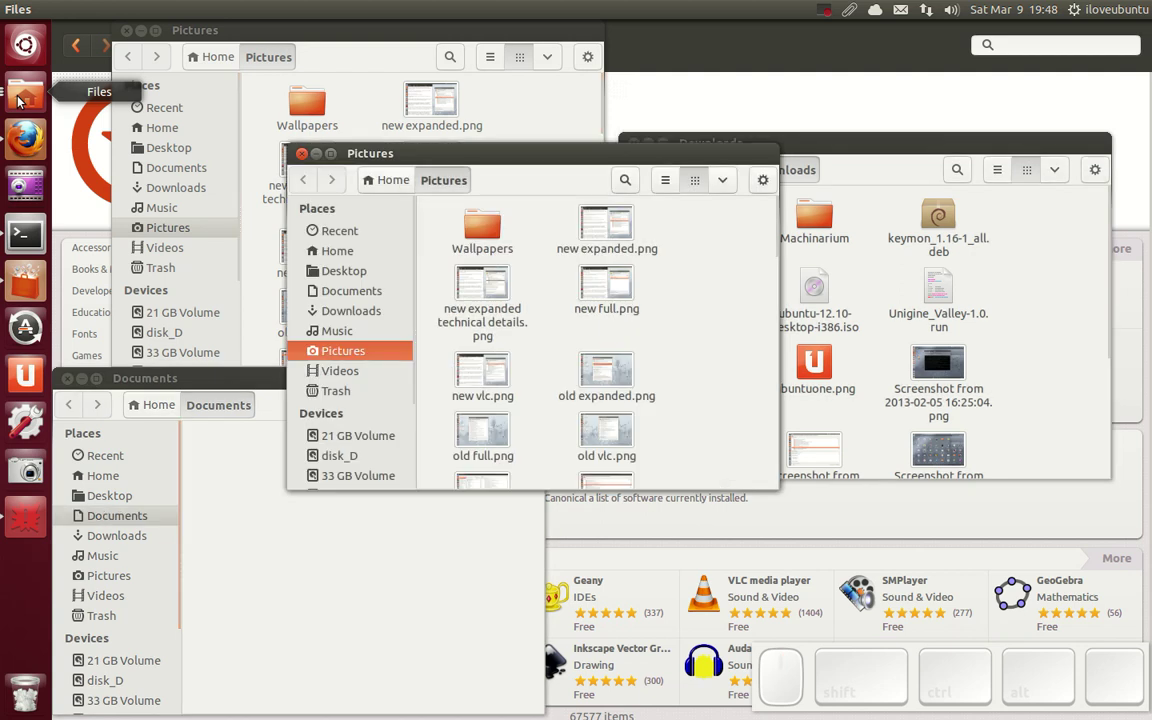
{"action": "scroll", "scroll_direction": "up", "scroll_amount": 3}
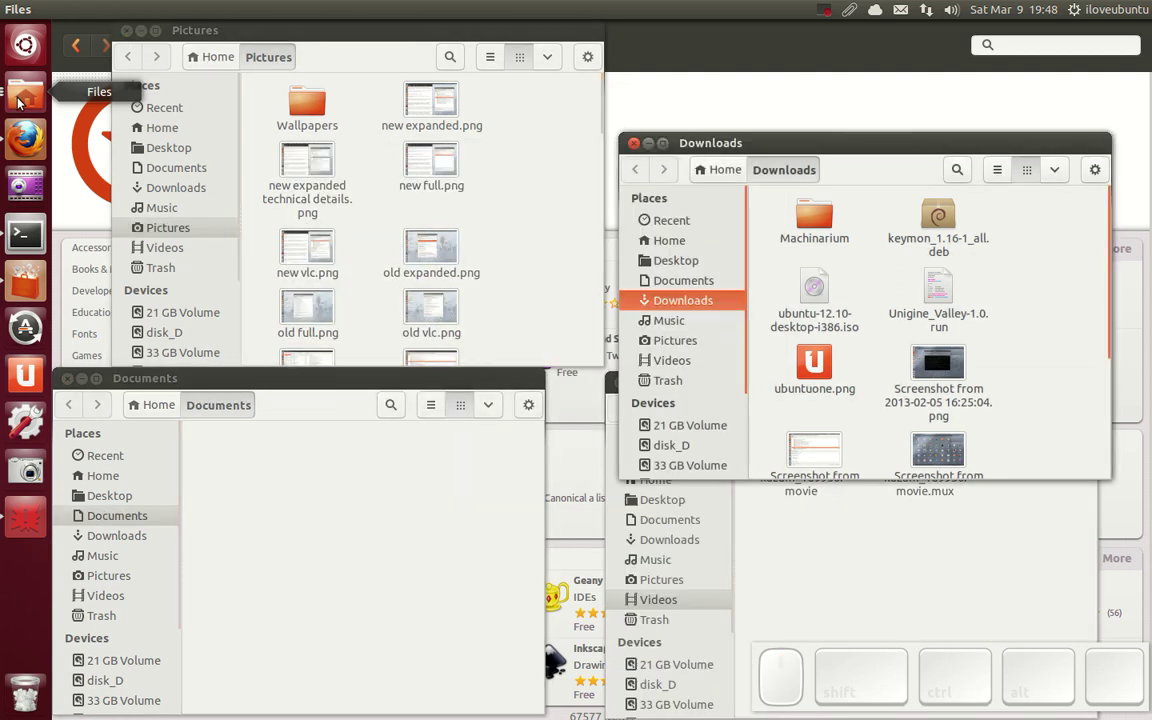
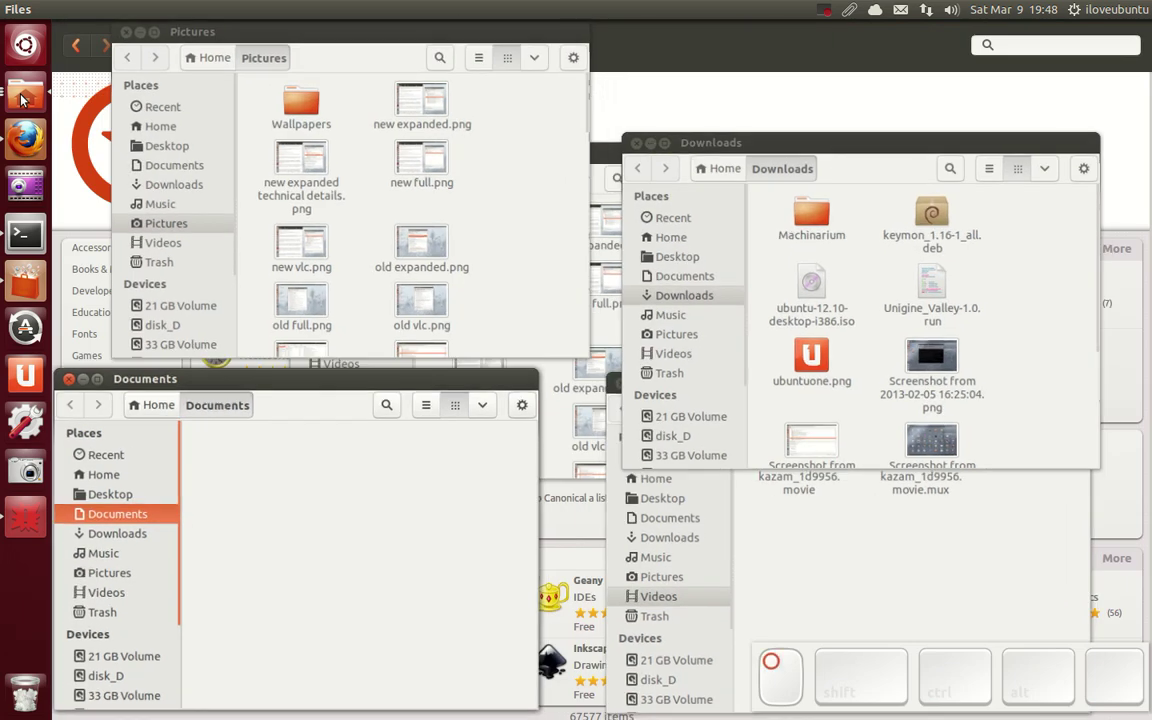
{"action": "left_click_drag", "start_coordinate": [222, 377], "coordinate": [286, 414]}
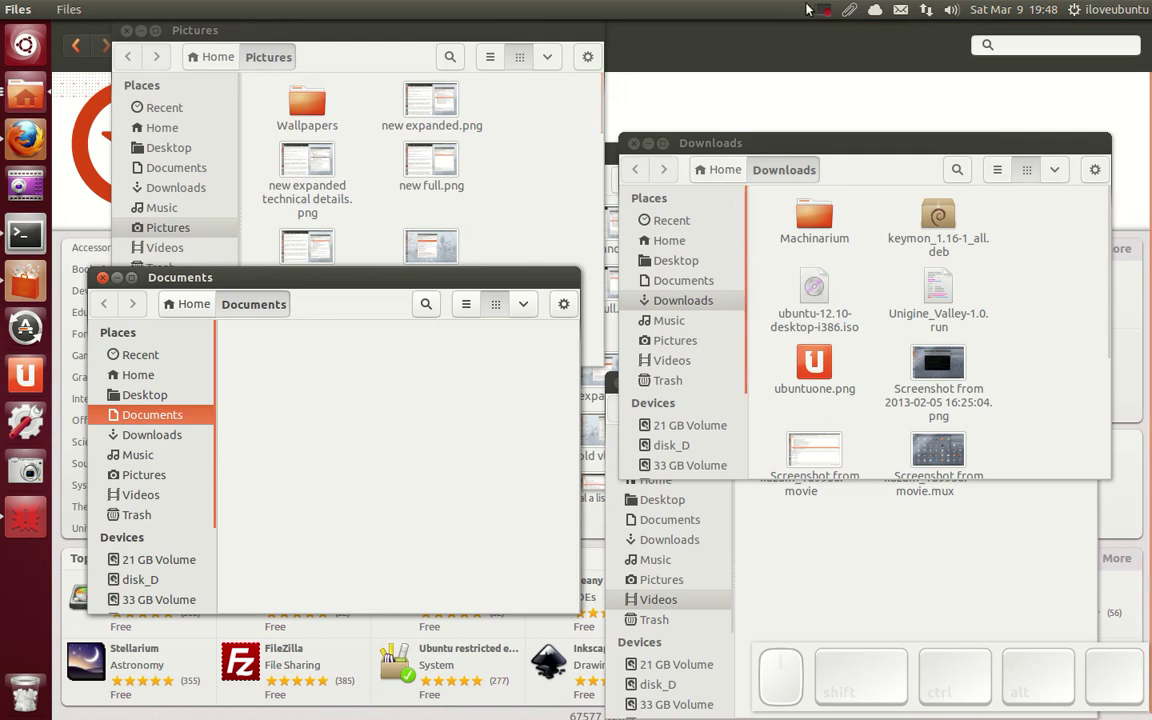